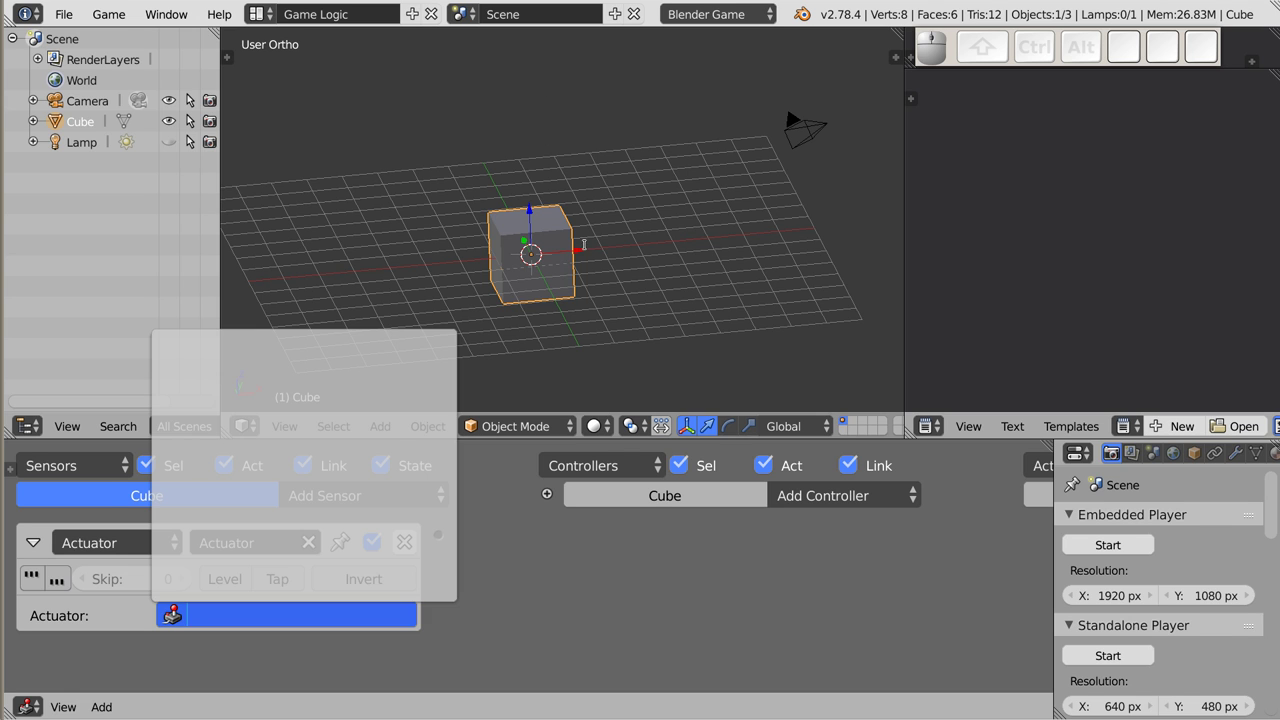
Add a Motion actuator to the cube with Simple Motion Loc X set to 1.00.
key("Escape")
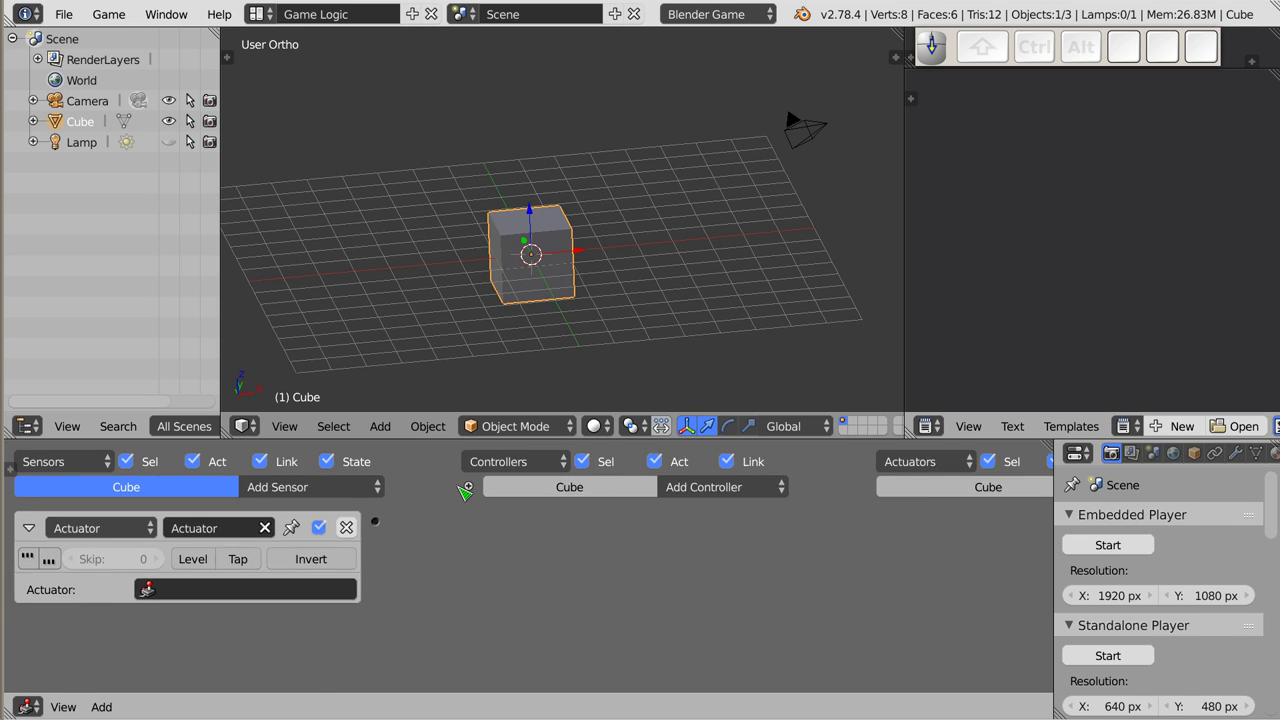
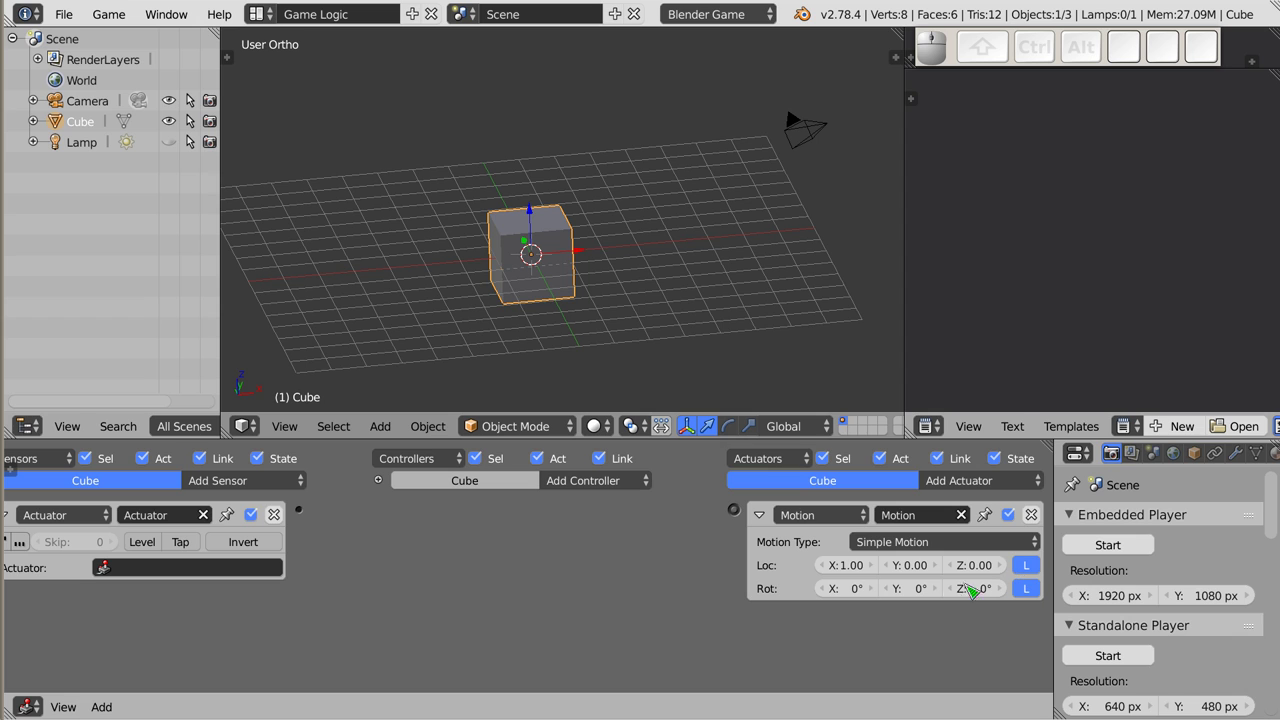
scroll("down", 3)
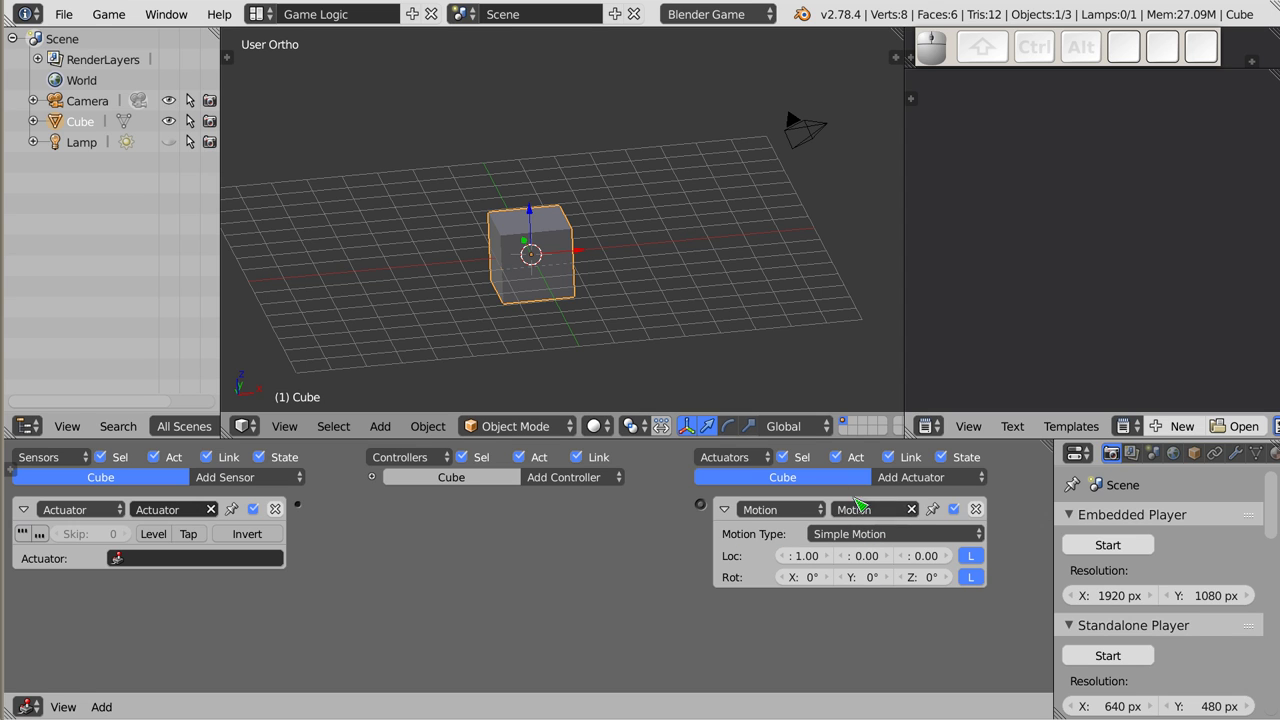
Add a Keyboard sensor on key D and wire it through an And controller to the Motion actuator.
left_click_drag(252, 479, 147, 640)
left_click_drag(147, 640, 281, 691)
key("d")
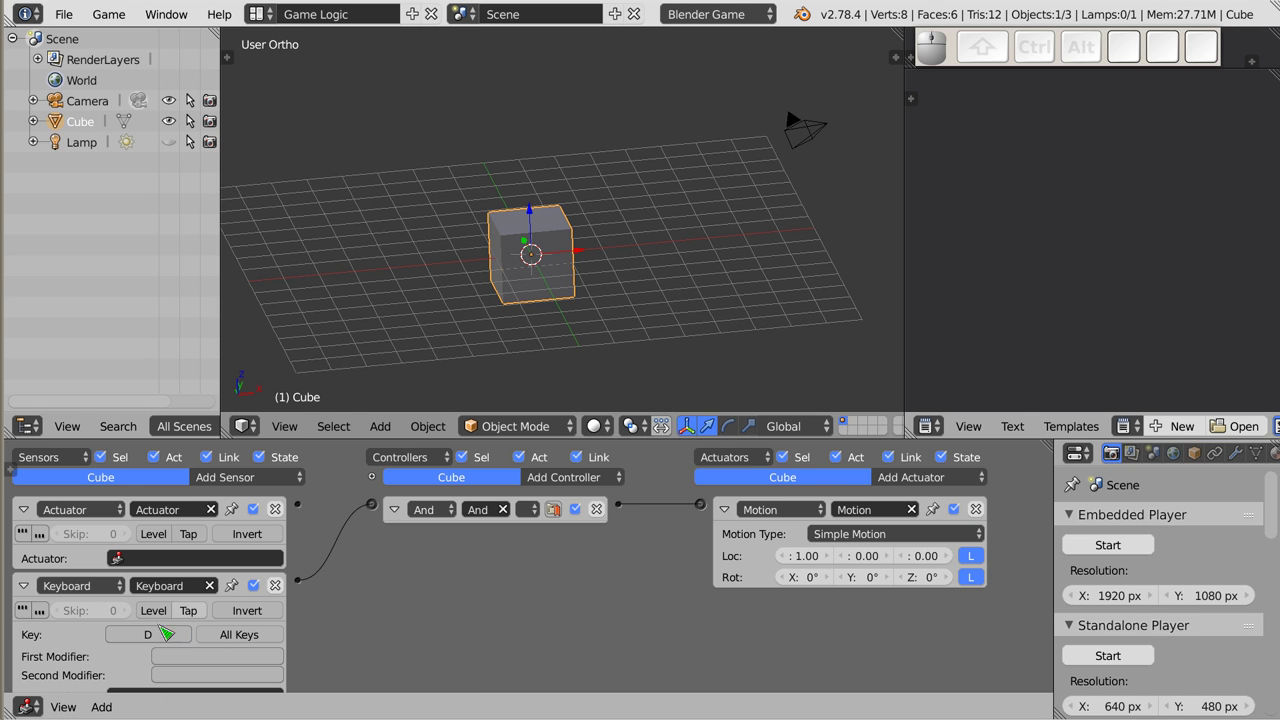
middle_click(205, 645)
scroll("up", 3)
left_click_drag(128, 630, 273, 595)
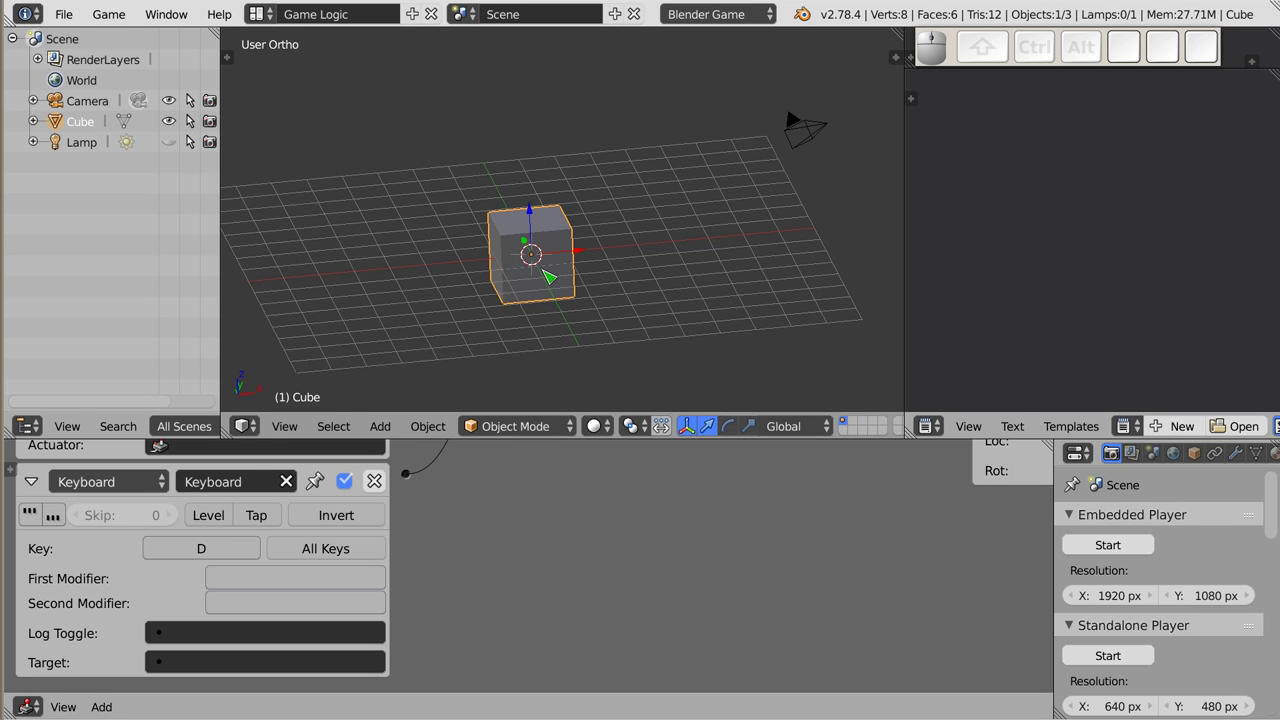
Play the game, move the cube with D, then enable Tap on the Keyboard sensor.
key("p")
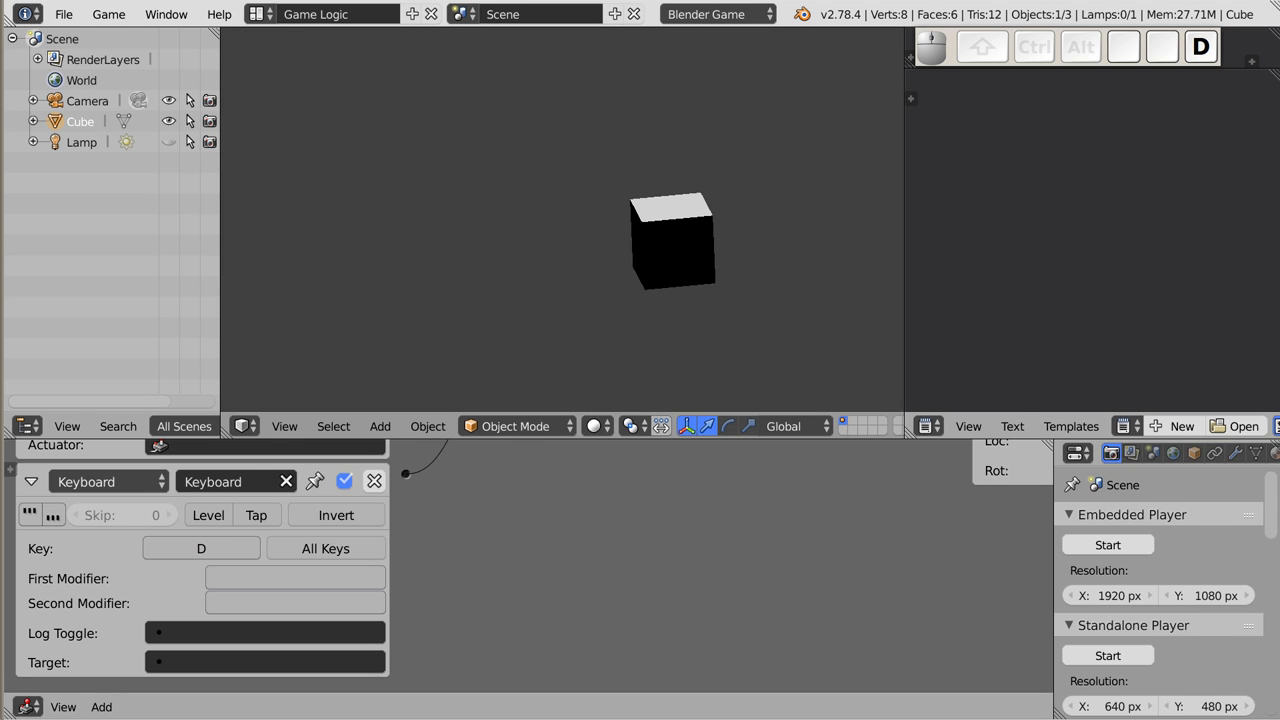
key("d")
key("Escape")
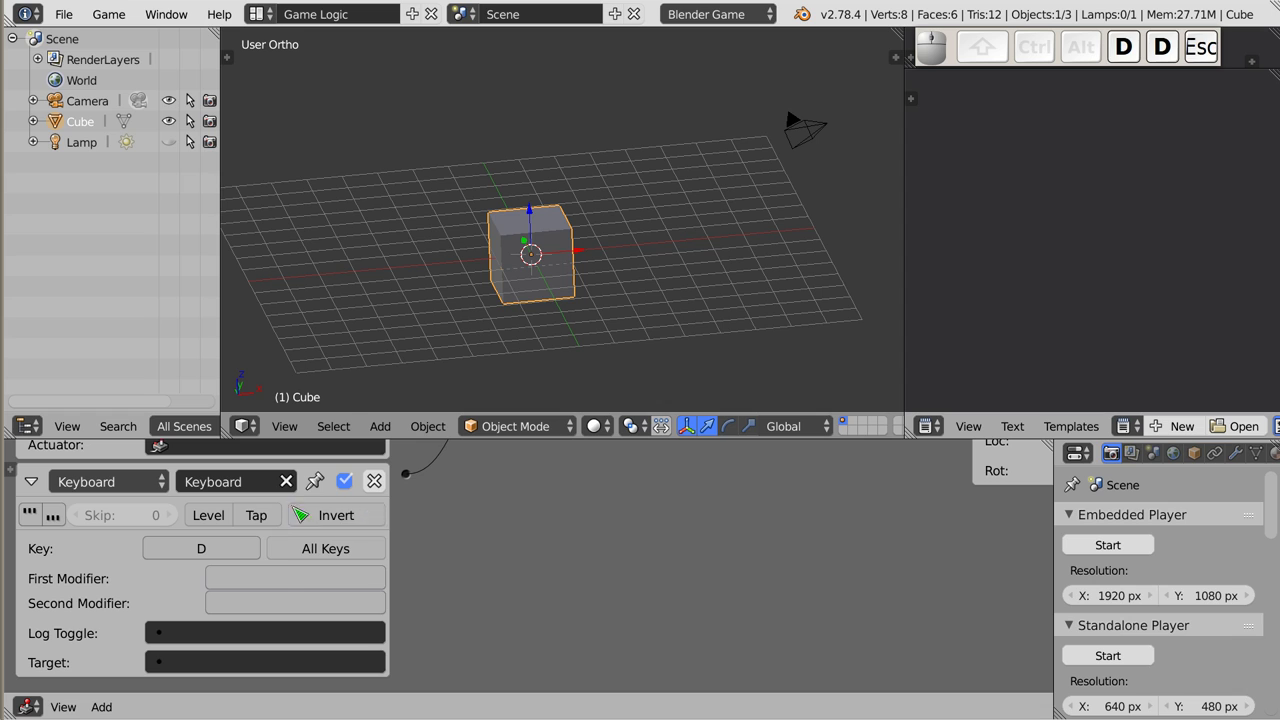
left_click(278, 524)
Replay the game pressing D repeatedly to confirm the cube moves once per key press.
key("p")
key("d")
key("d")
key("d")
key("Escape")
scroll("down", 3)
scroll("down", 3)
scroll("up", 3)
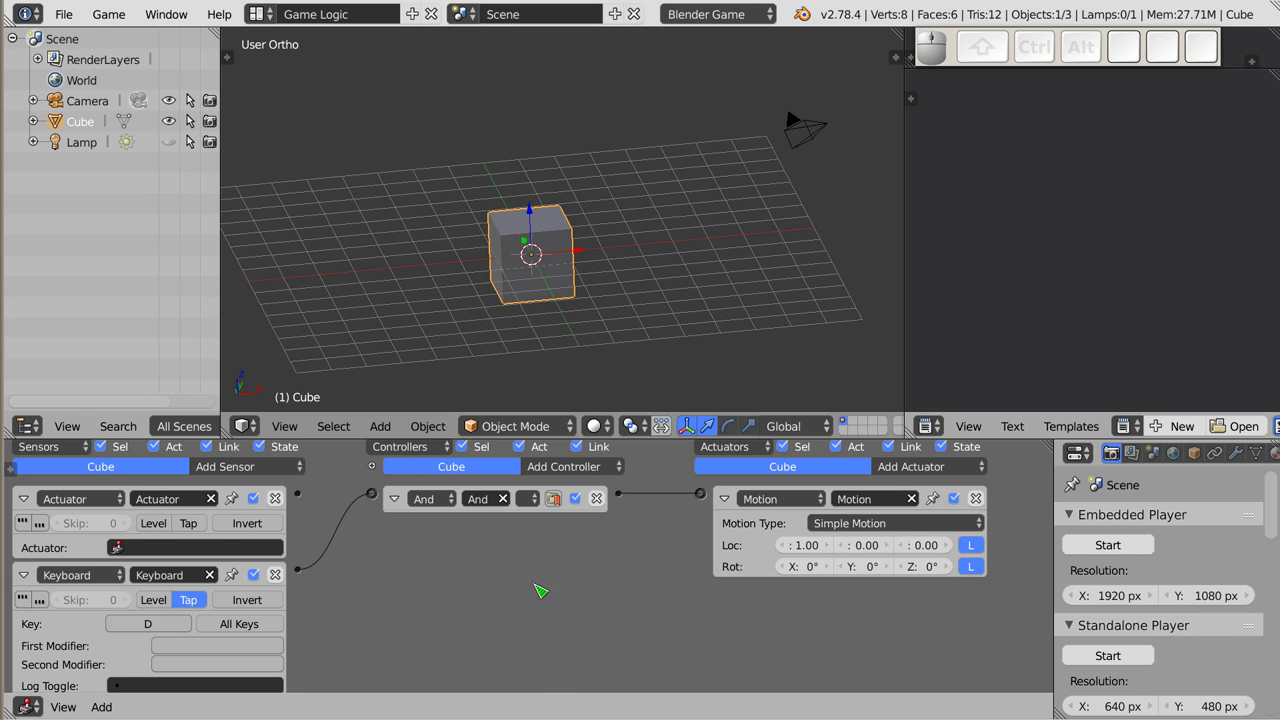
Collapse the Keyboard sensor, move it above the Actuator sensor, and point the Actuator sensor at Motion.
left_click(36, 581)
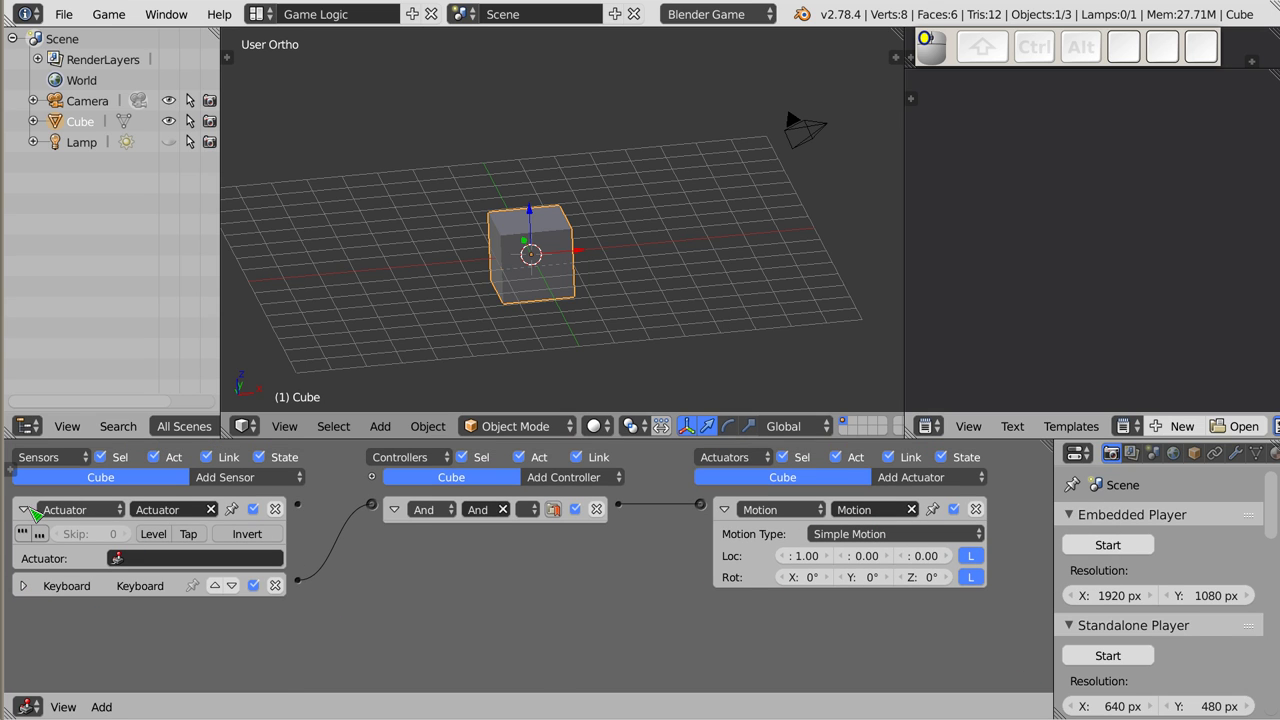
left_click(25, 512)
left_click_drag(243, 518, 773, 563)
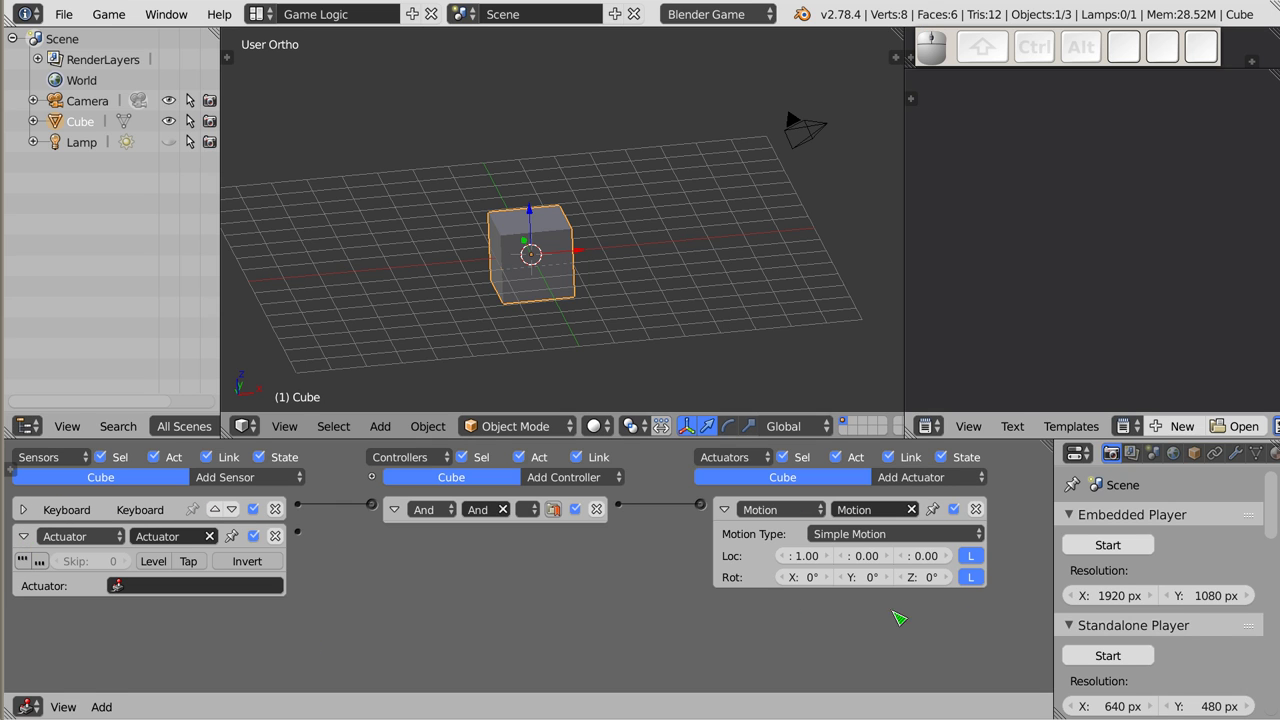
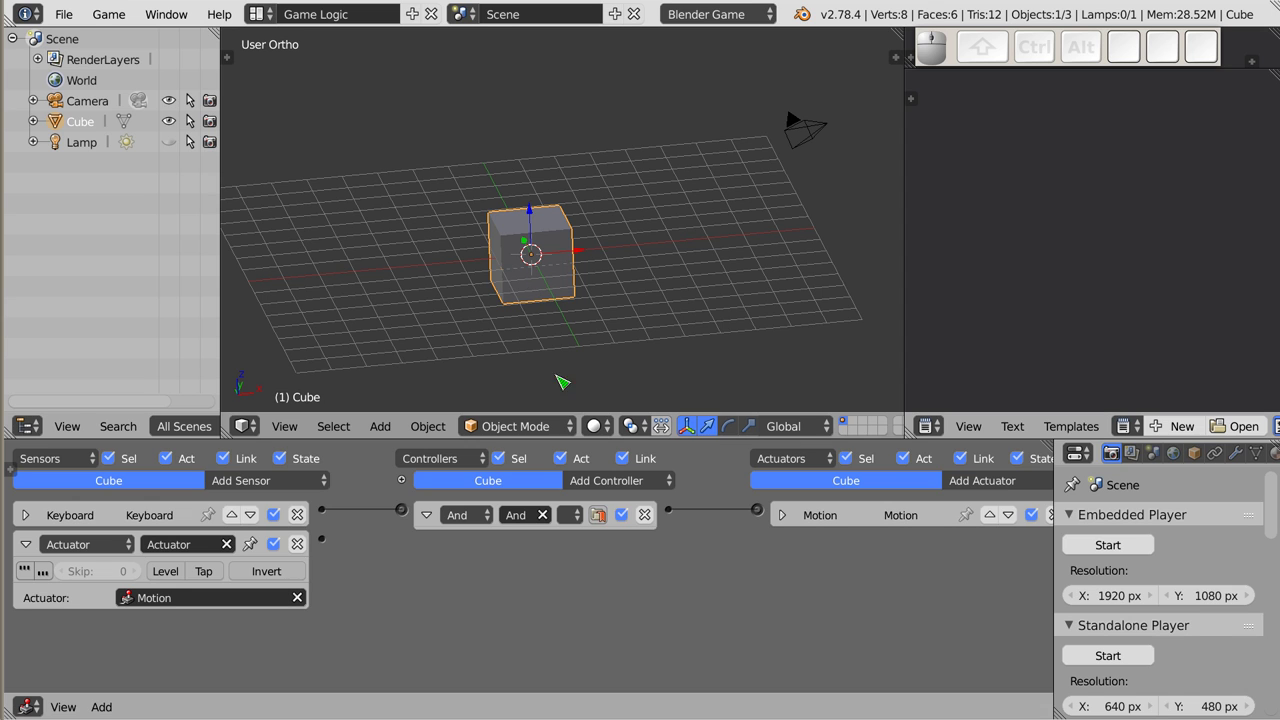
Add a second Motion actuator, Motion.001, and set its Rot X to 45°.
left_click(1006, 488)
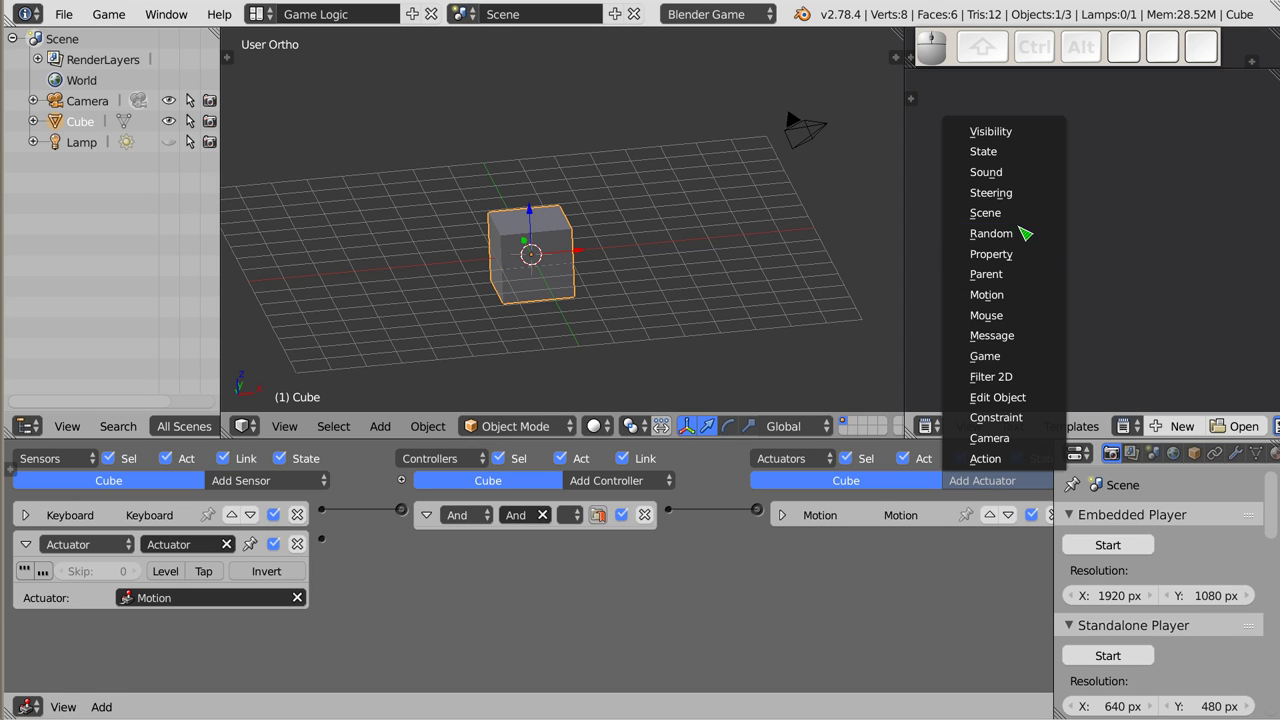
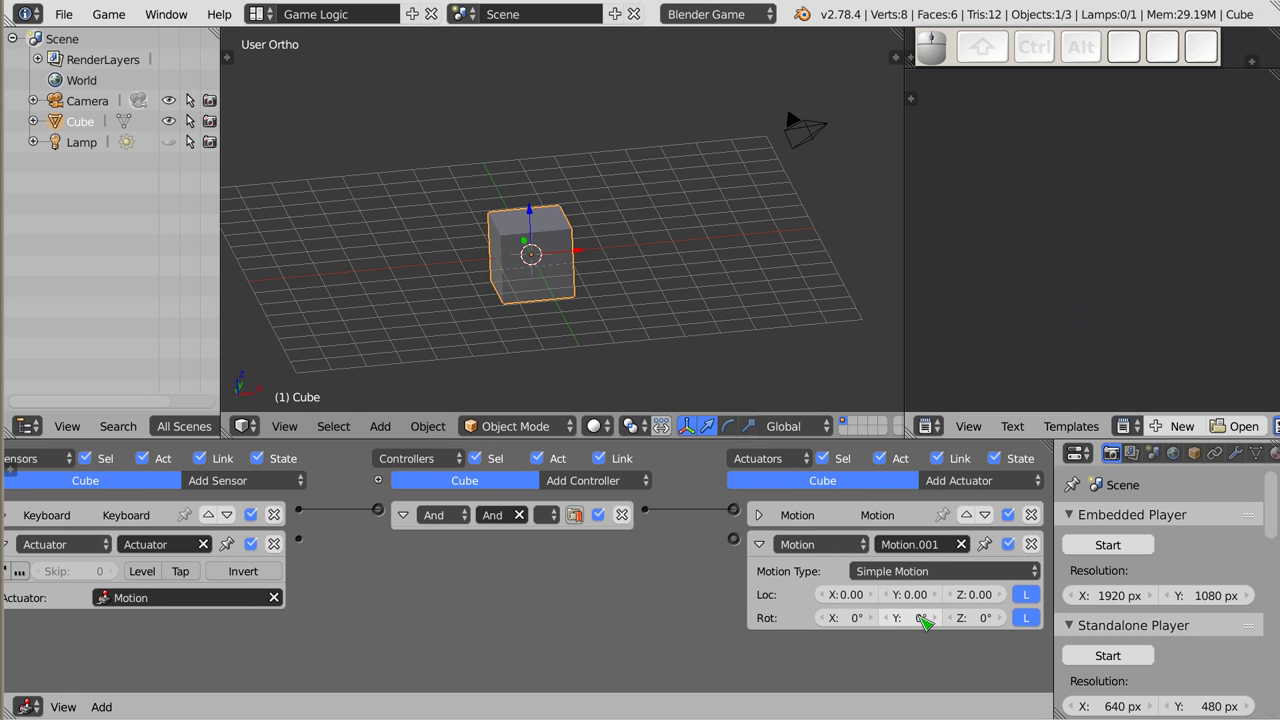
left_click(848, 623)
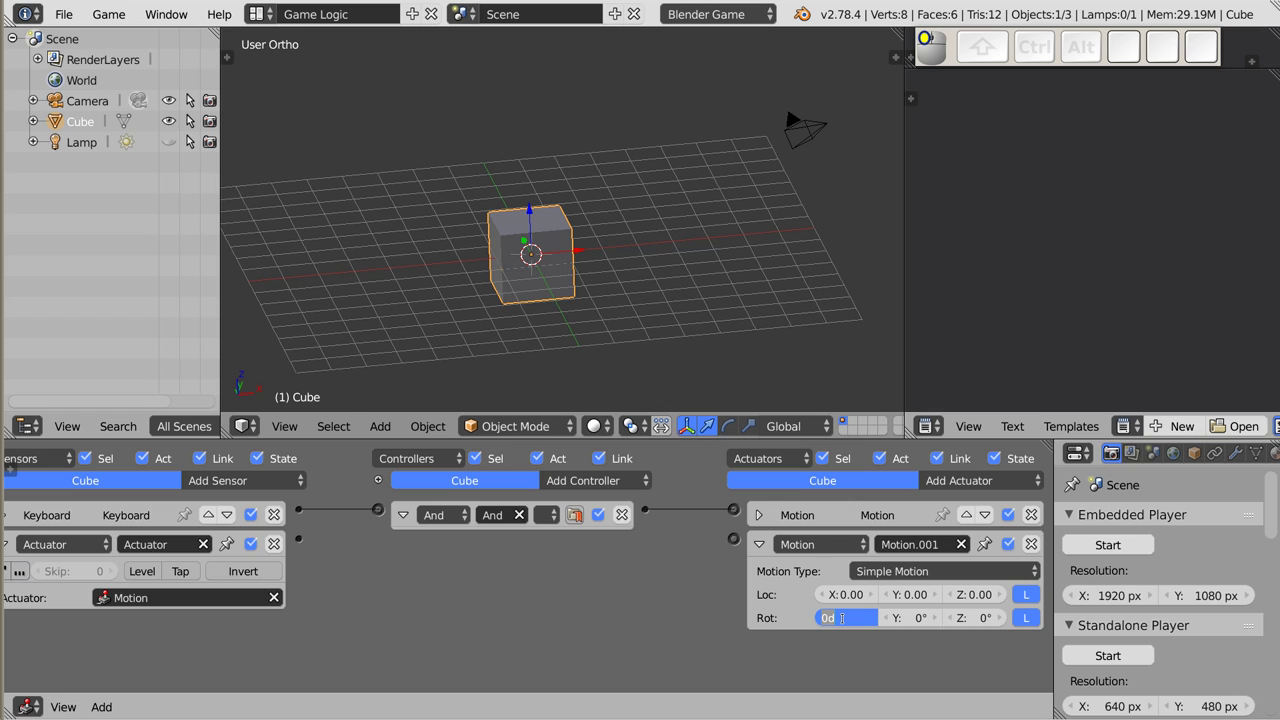
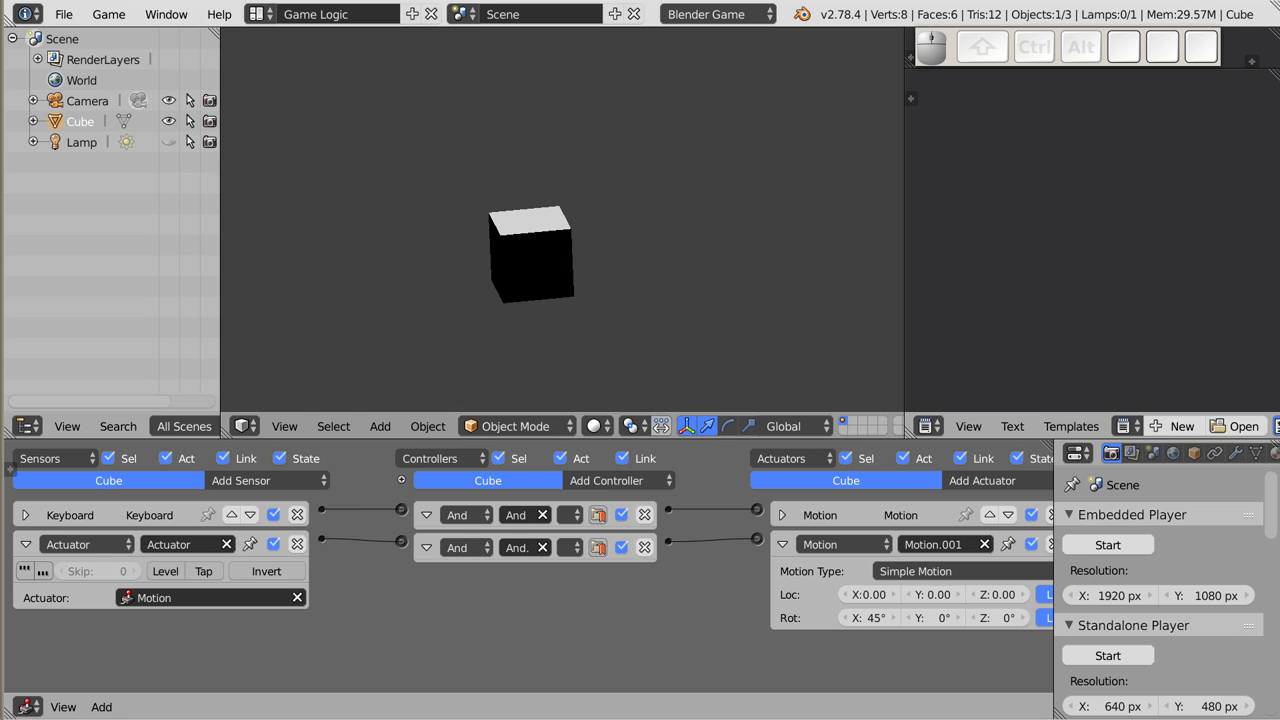
Press D repeatedly in the running game to move and rotate the cube, exit, and return to Motion.001's Rot X field.
key("d")
key("d")
key("d")
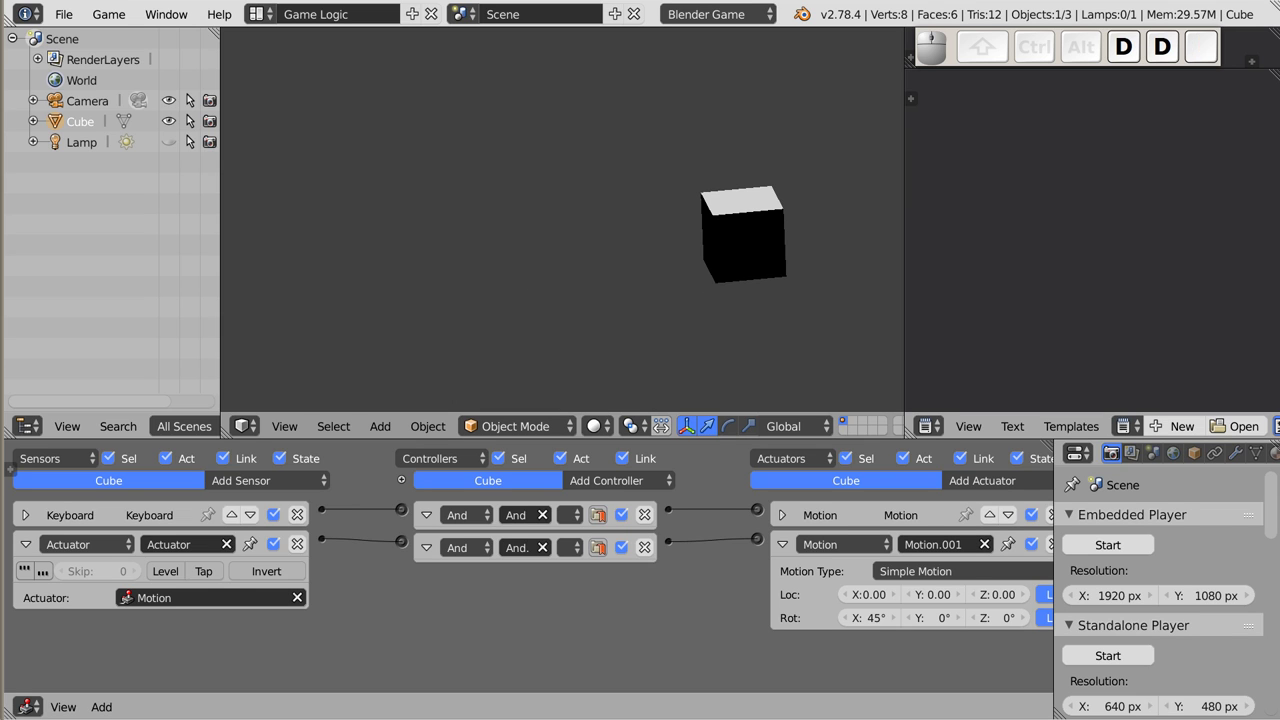
key("d")
key("d")
key("d")
key("Escape")
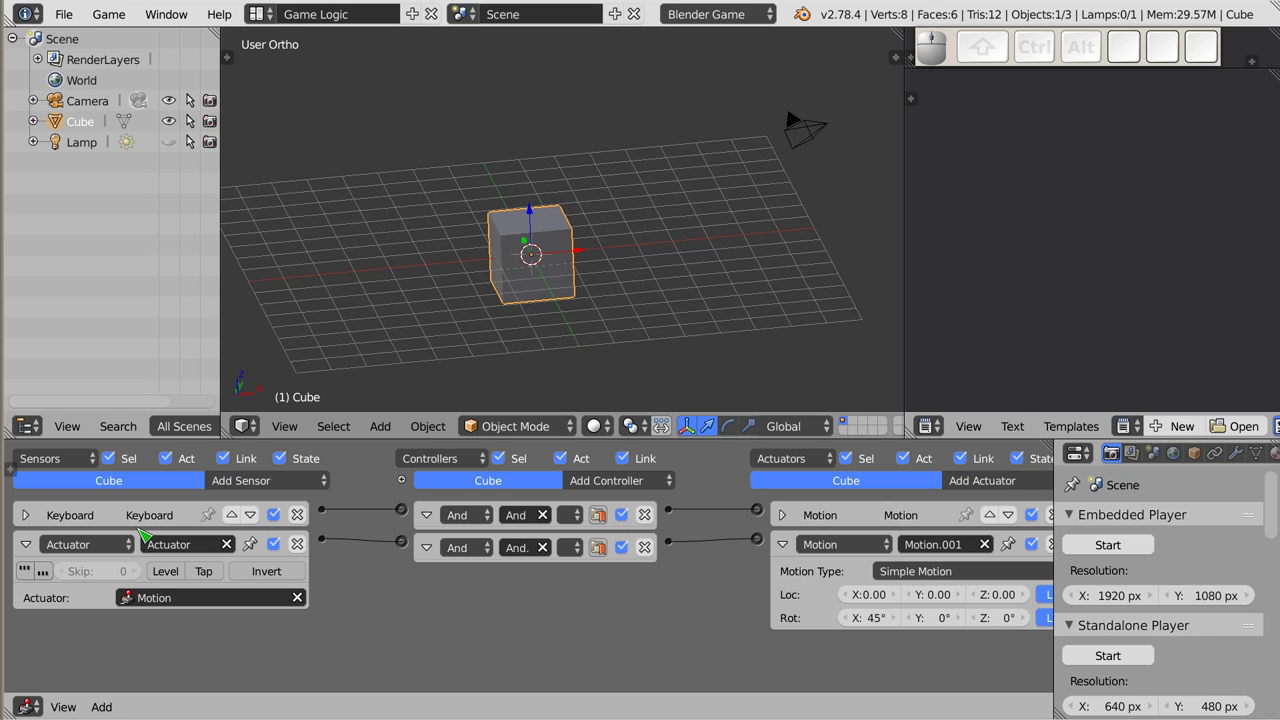
left_click_drag(34, 522, 27, 517)
left_click(29, 515)
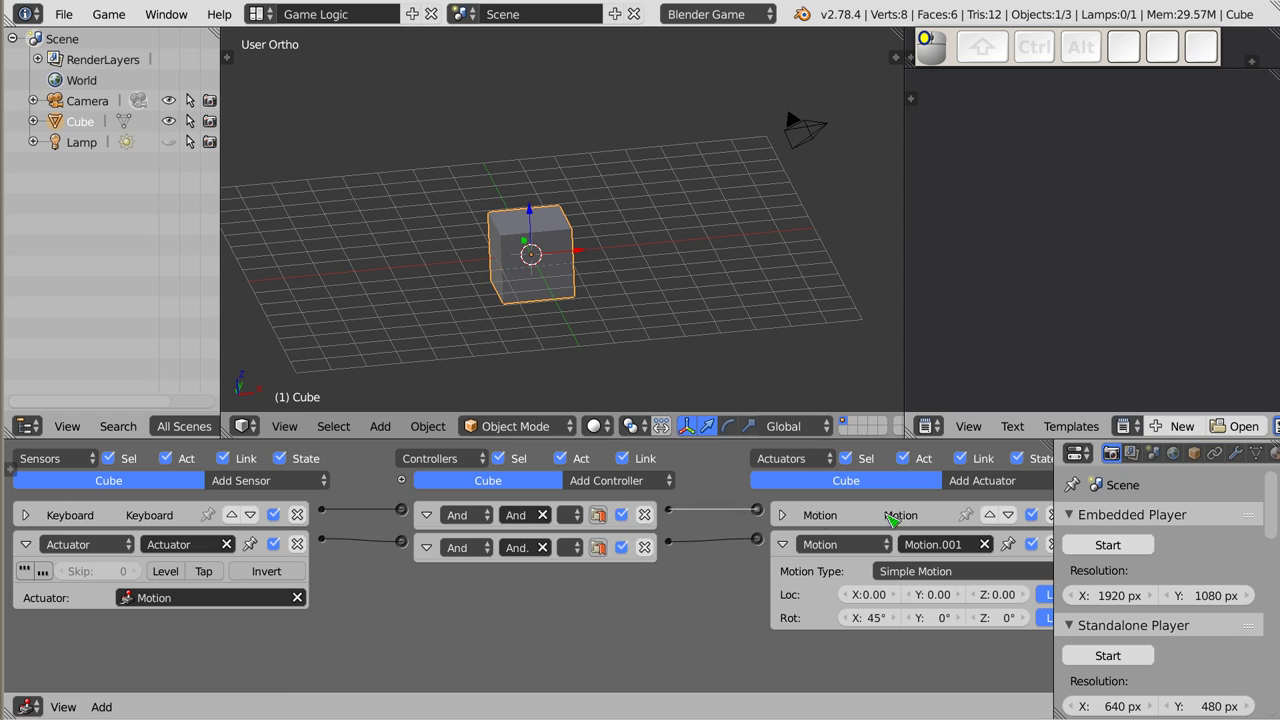